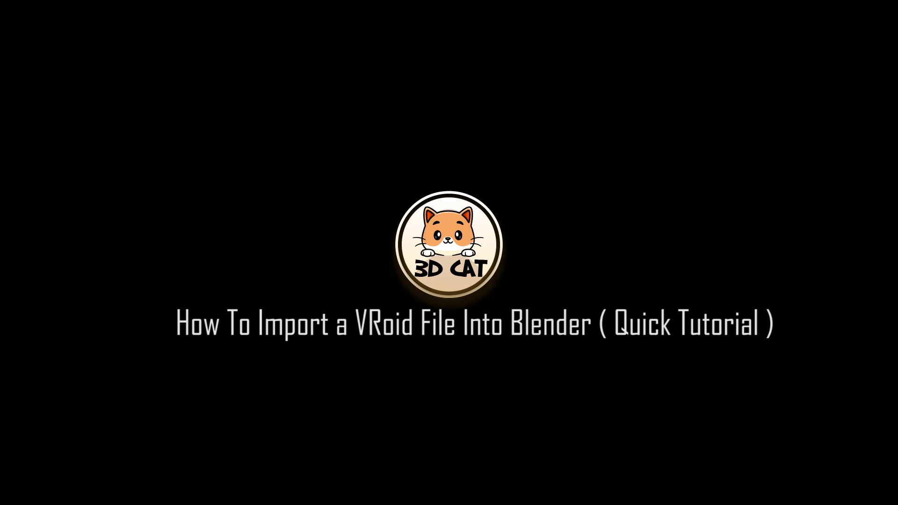
# Review the current import formats, then reveal the downloaded VRM add-on zip in its folder
pyautogui.click(23, 18)
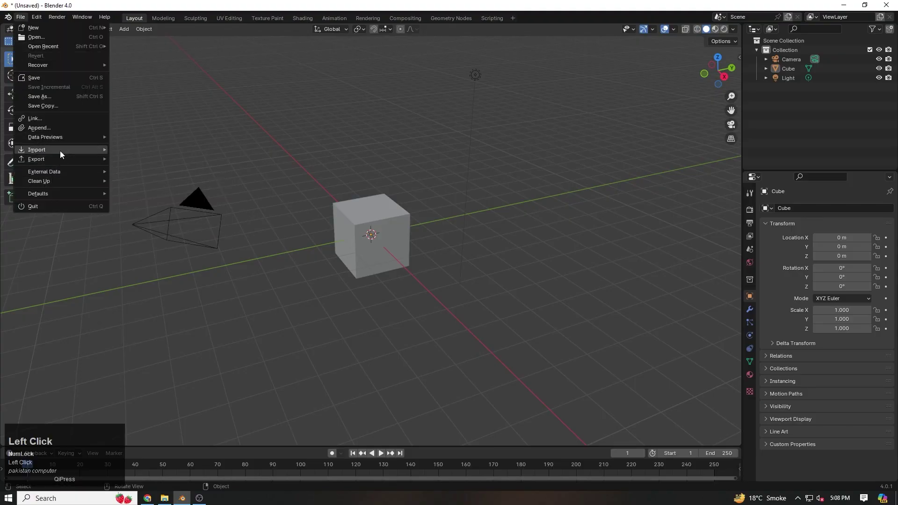
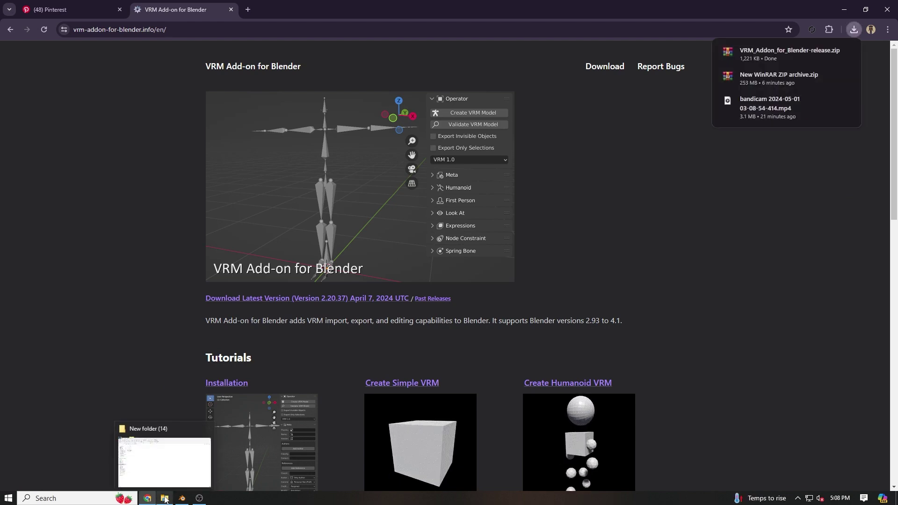
pyautogui.click(167, 487)
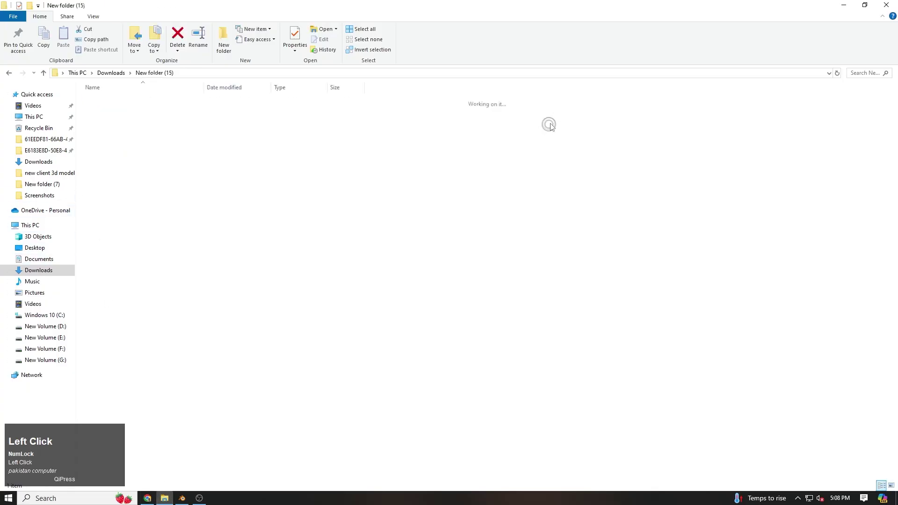
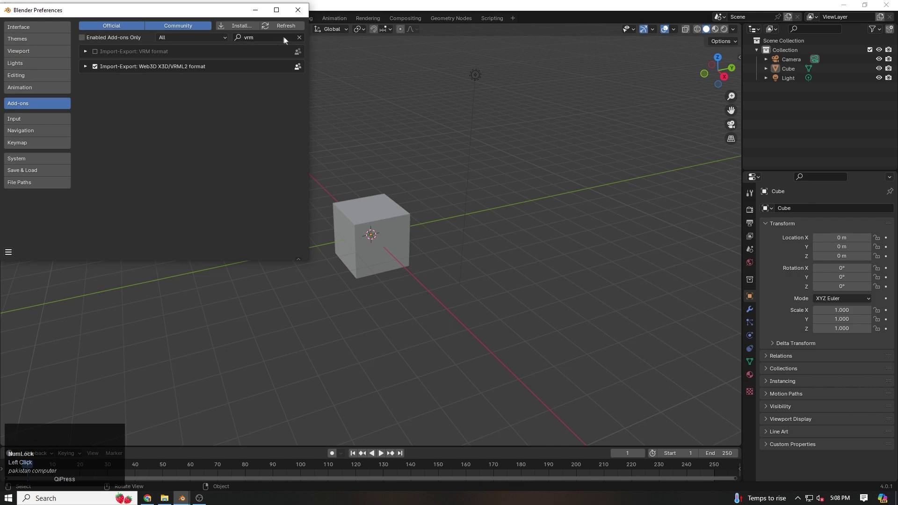
# Install the VRM add-on from the release zip and filter the add-on list by 'vr'
pyautogui.click(303, 37)
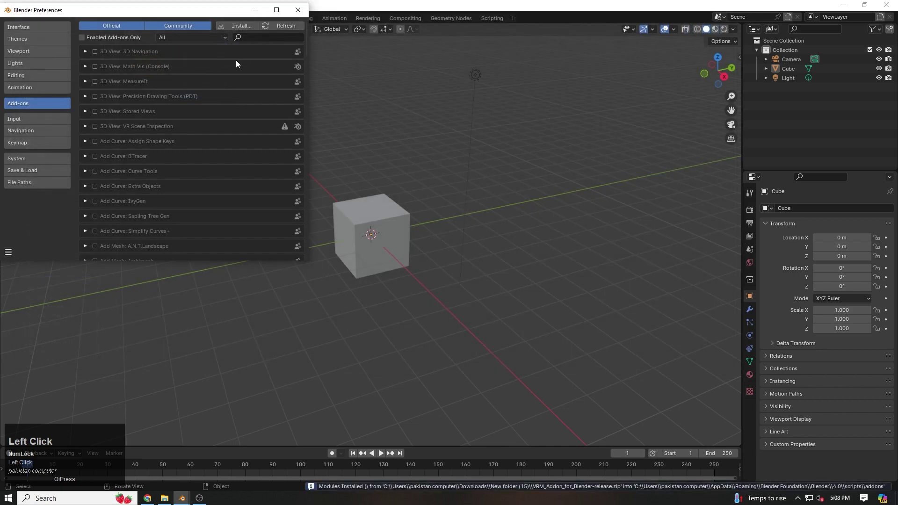
pyautogui.click(260, 43)
pyautogui.press('space')
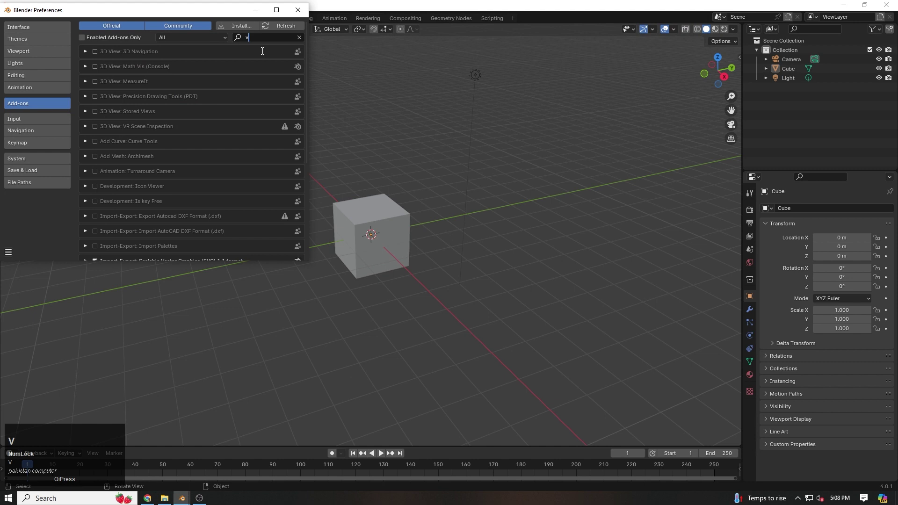
pyautogui.write('vr')
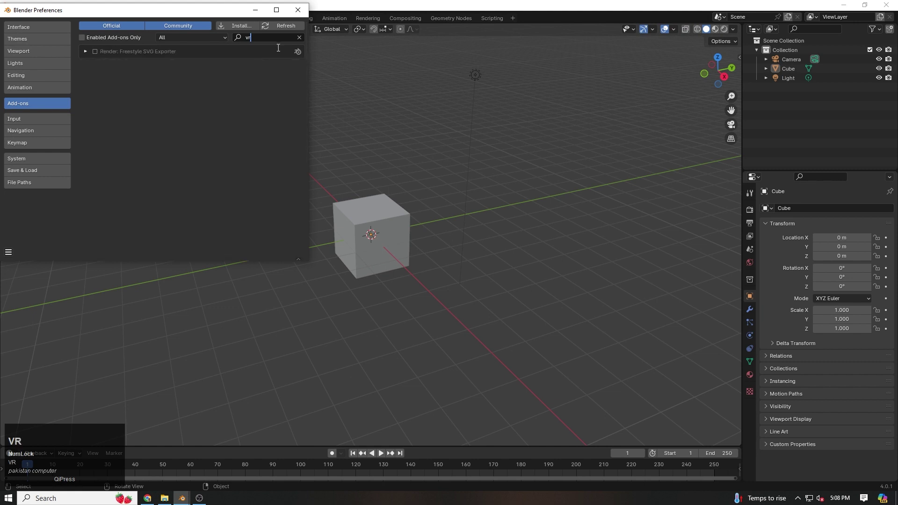
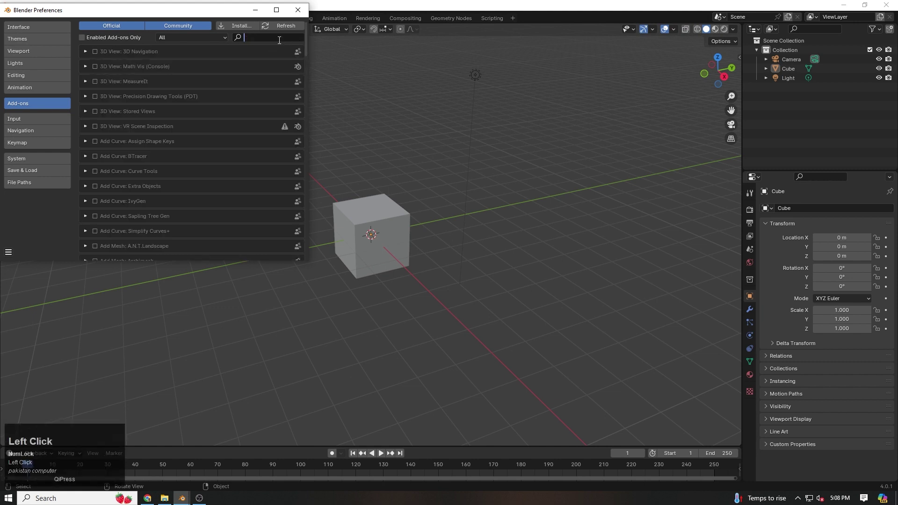
pyautogui.write('vr')
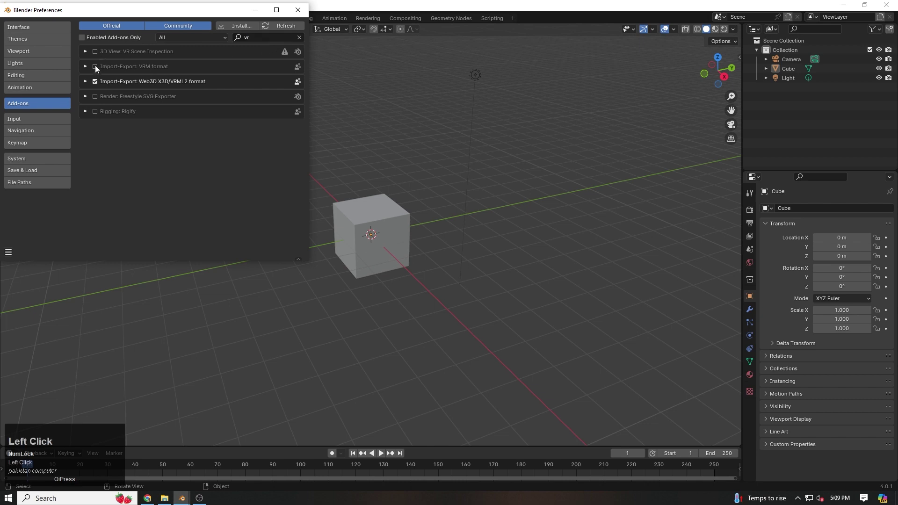
# Enable Import-Export: VRM format and confirm VRM (.vrm) is listed among import formats
pyautogui.click(114, 28)
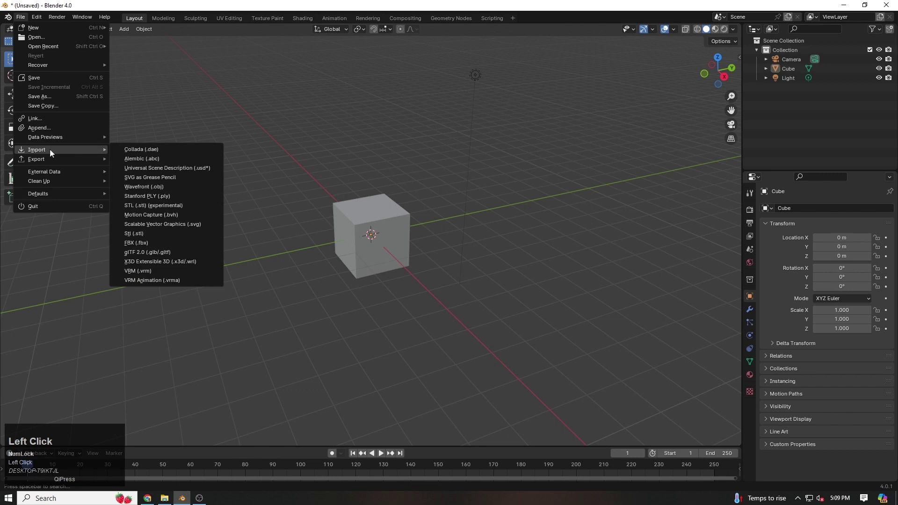
pyautogui.click(144, 269)
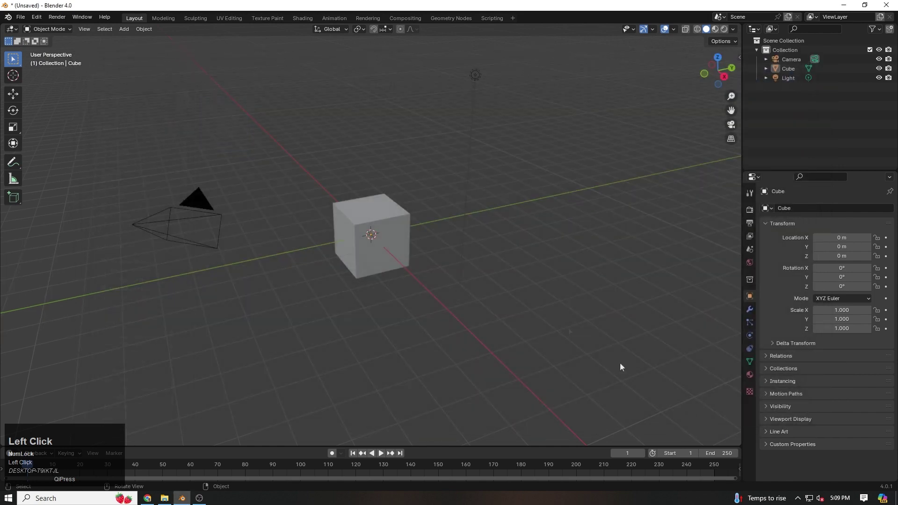
pyautogui.click(647, 480)
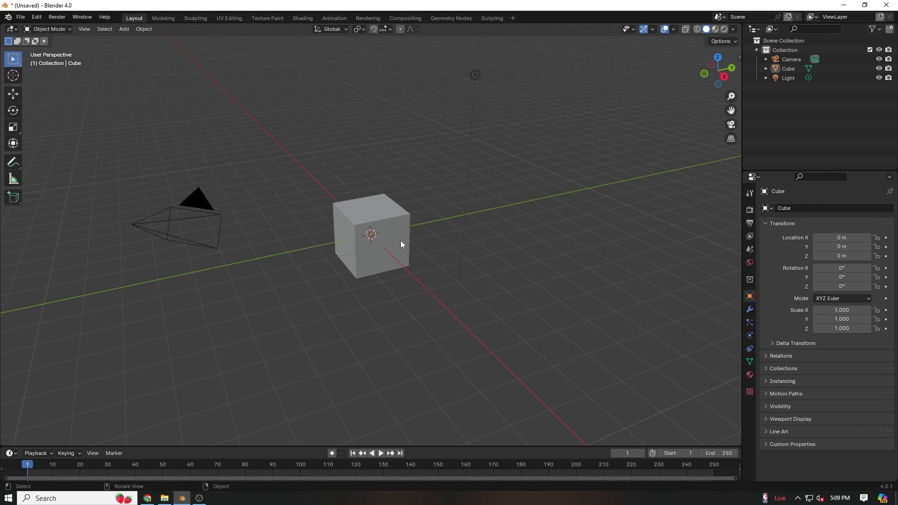
# Start a VRM (.vrm) import and browse to the Downloads folder for the model
pyautogui.click(405, 242)
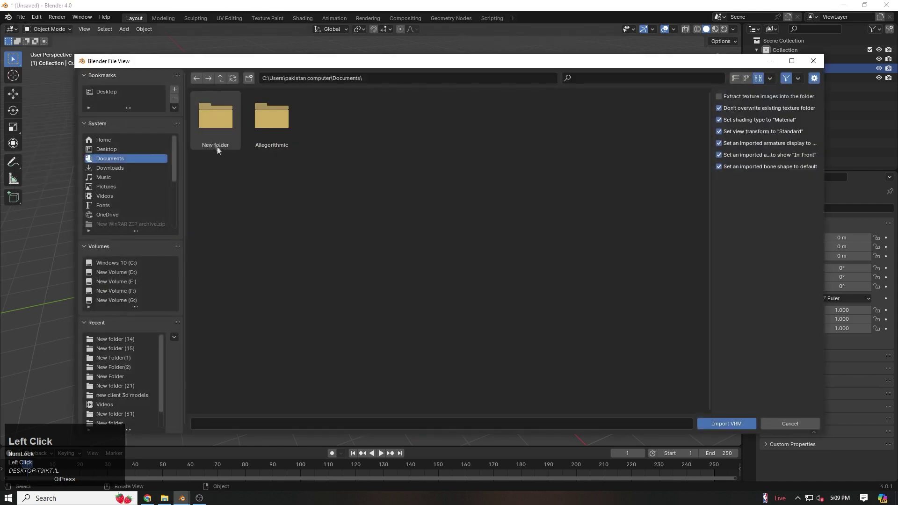
pyautogui.click(141, 170)
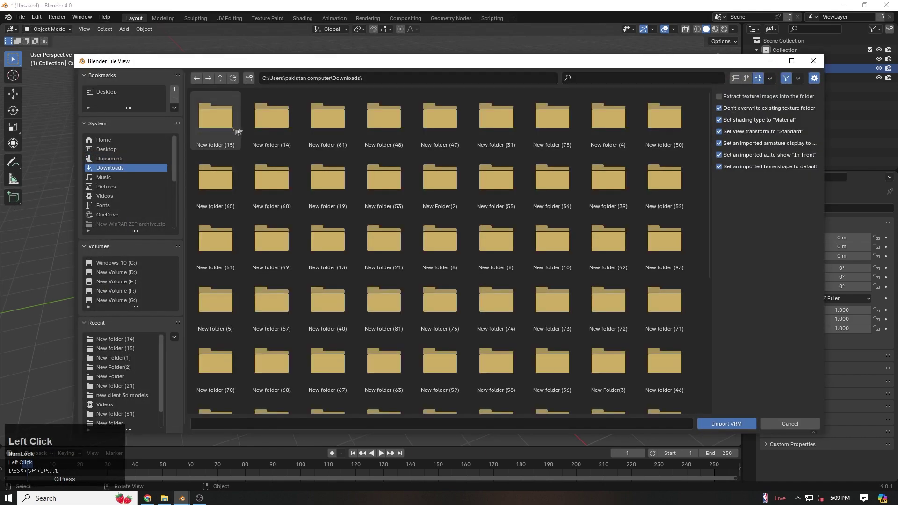